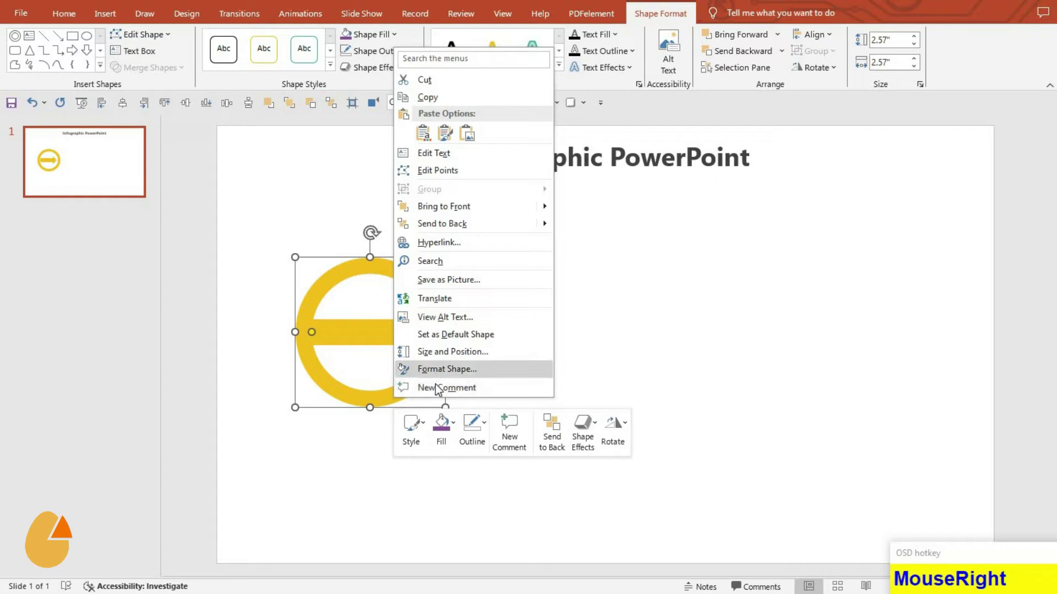
Step: Apply a soft shadow to the yellow arrow icon: 50% transparency, 5 pt blur, 180° angle, 4 pt distance
click(443, 377)
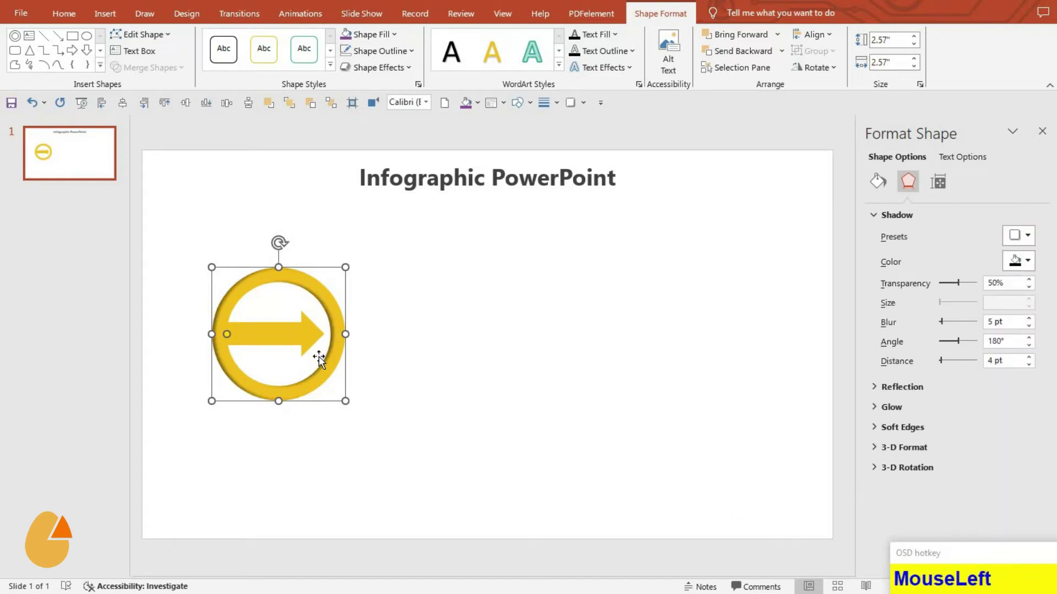
key(F4)
click(304, 434)
right_click(276, 346)
click(359, 169)
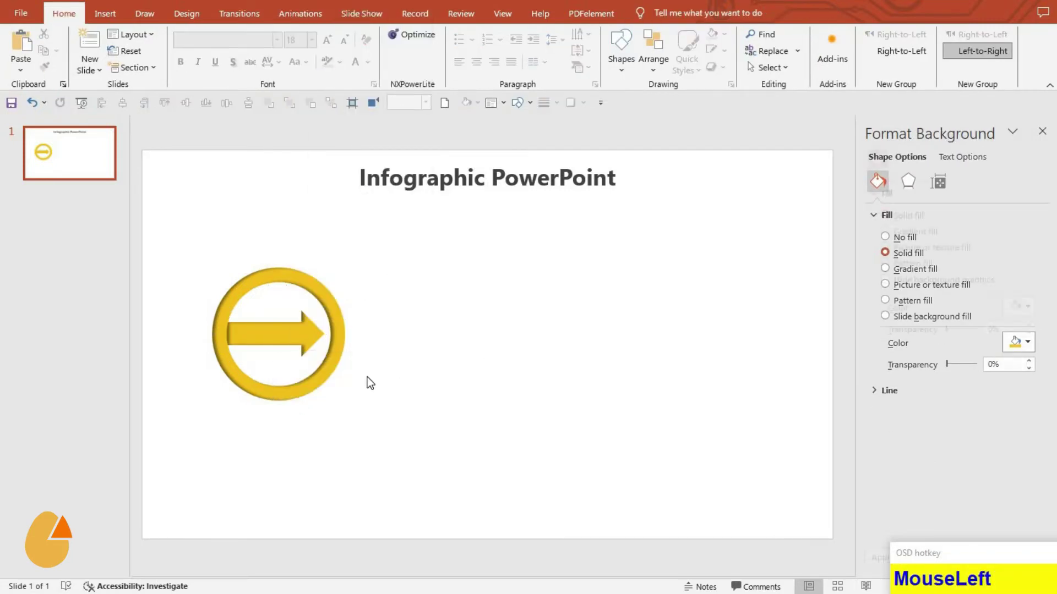
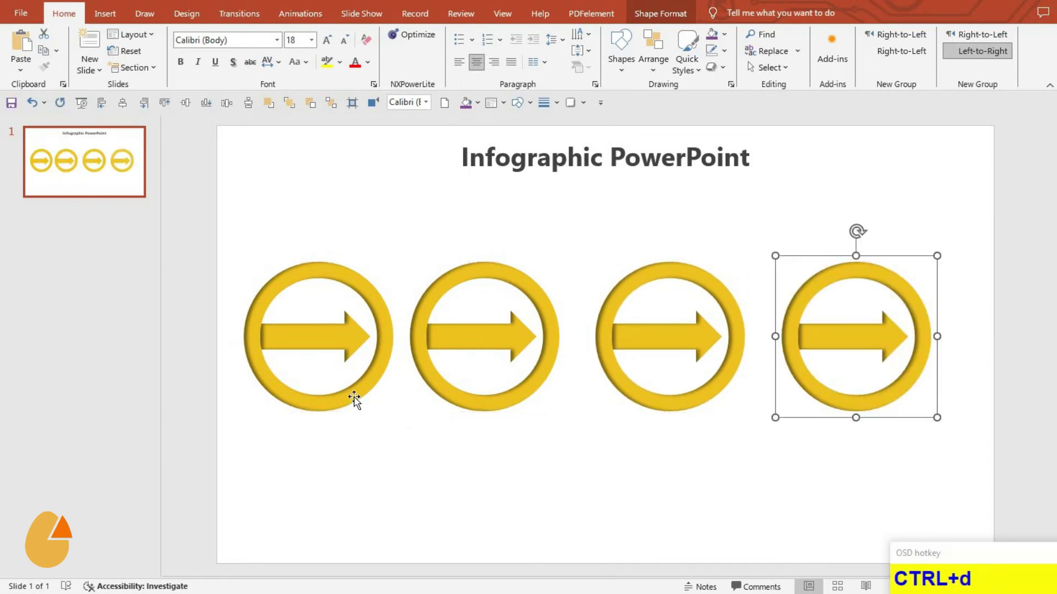
Step: Select all four arrow icons and distribute them evenly across the slide
click(356, 400)
click(570, 415)
click(766, 407)
click(199, 115)
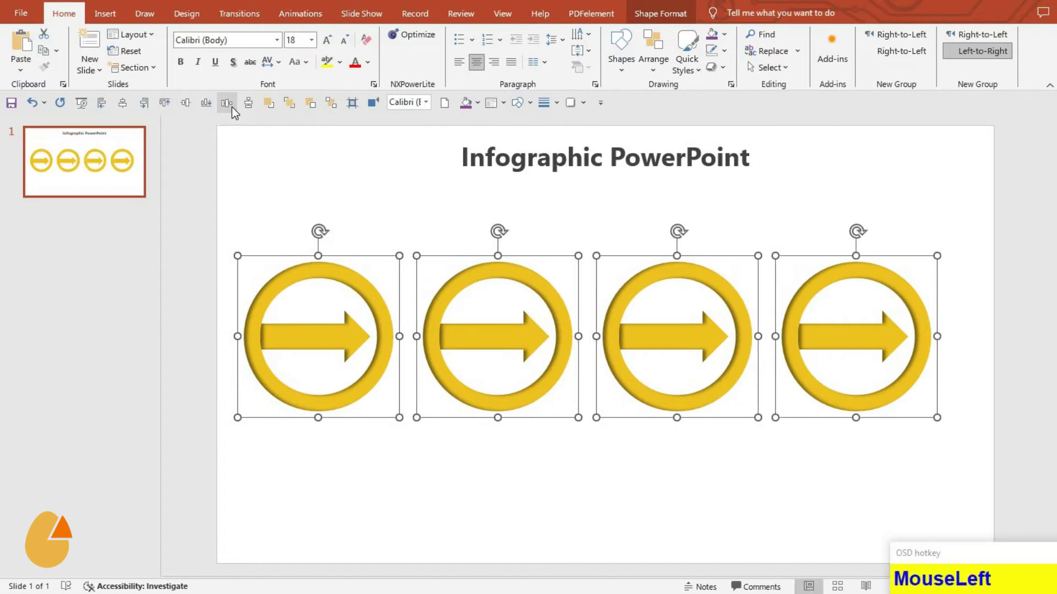
key(ctrl+g)
click(129, 105)
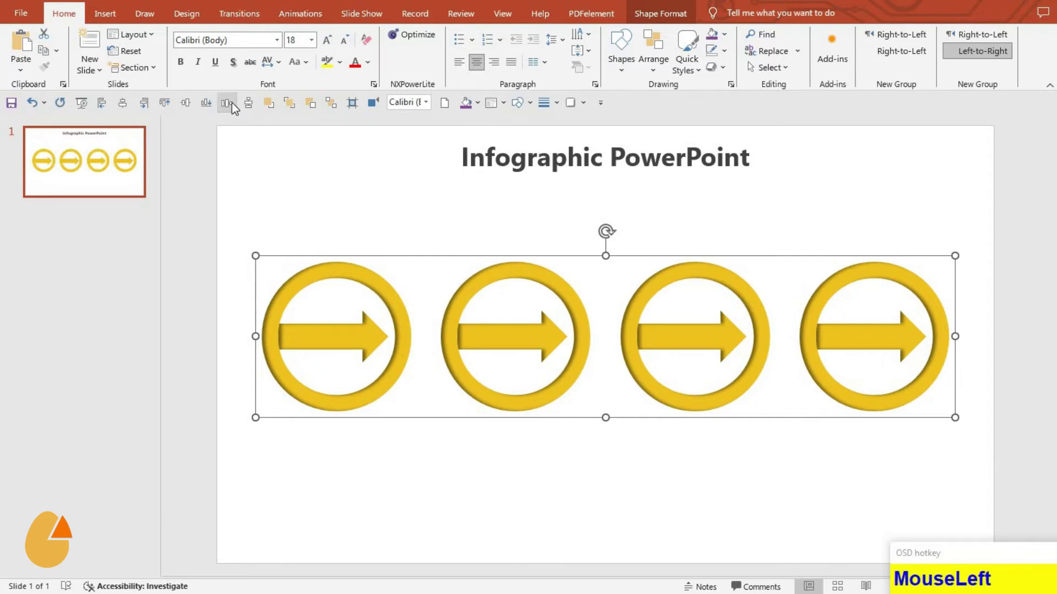
Step: Nudge the row of icons slightly downward and deselect
key(Down)
key(Down)
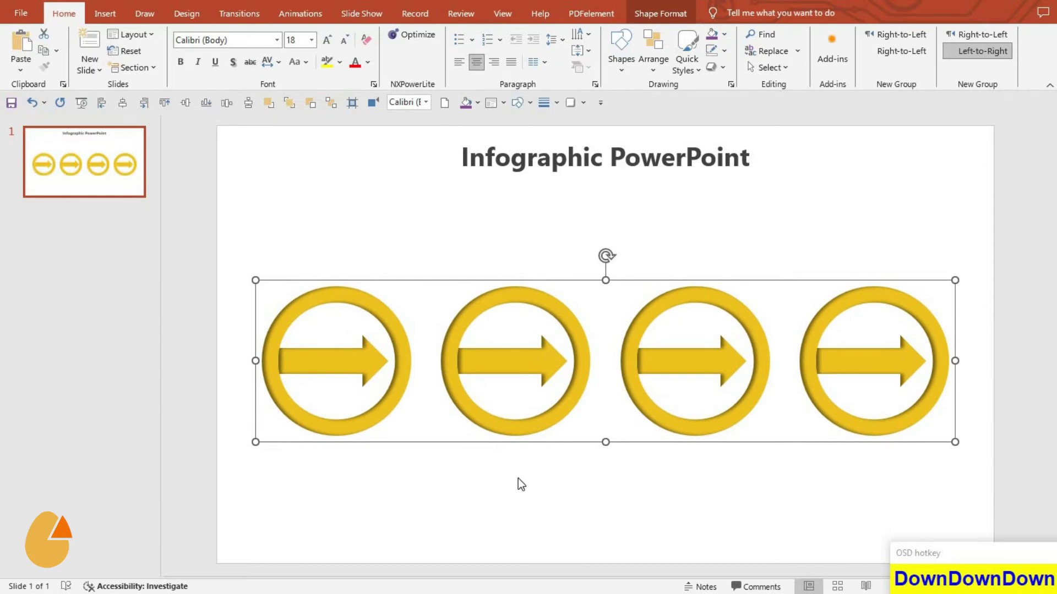
click(600, 473)
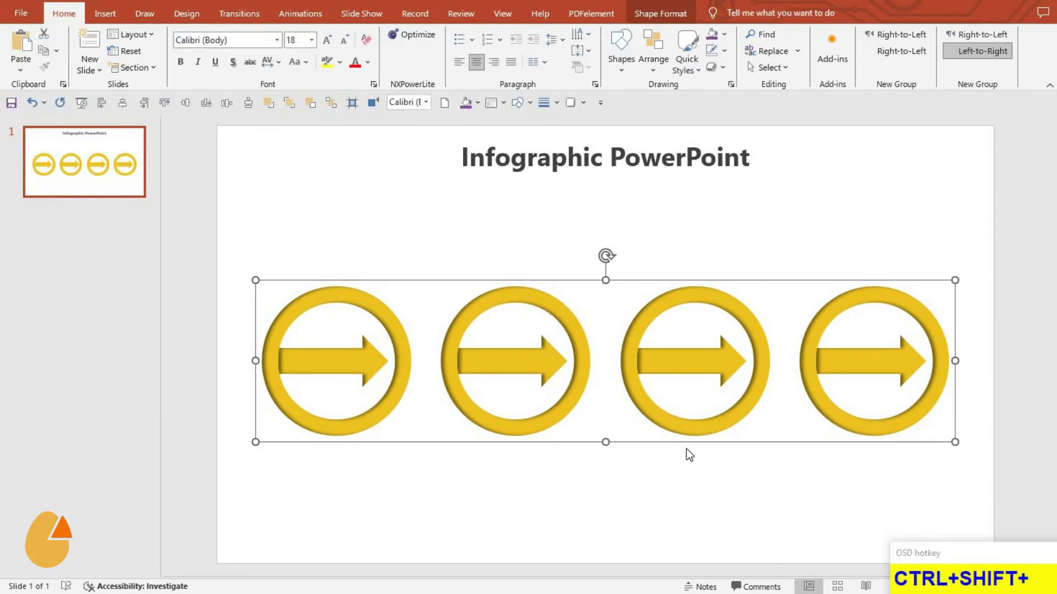
Step: Ungroup and select the four icons so icons two to four take teal, orange and purple fills
key(ctrl+shift+g)
drag(342, 470, 1017, 535)
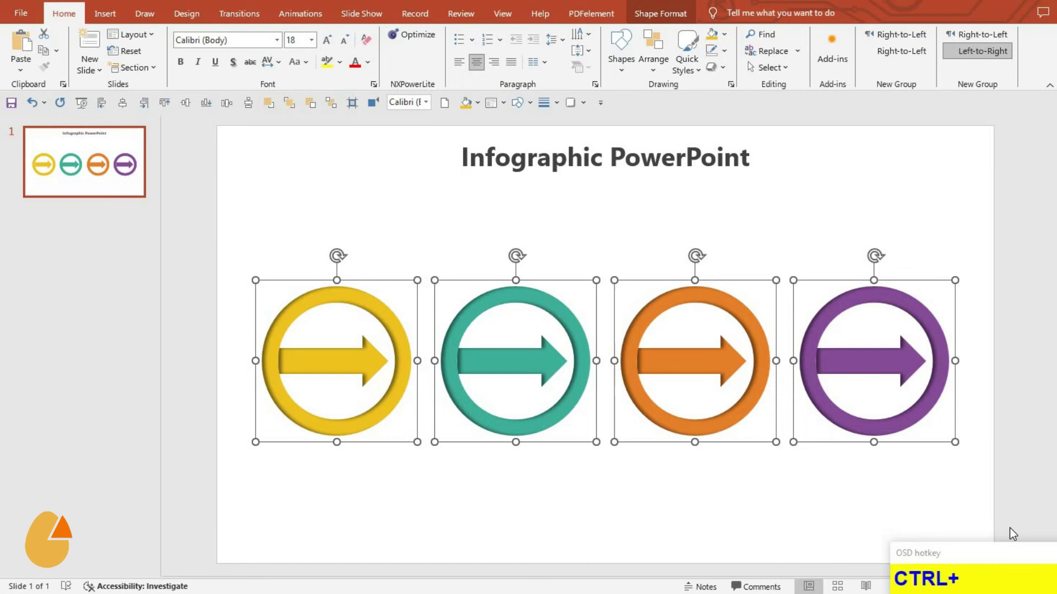
Step: Group the four coloured icons into one object and nudge the group a few steps vertically
key(ctrl+g)
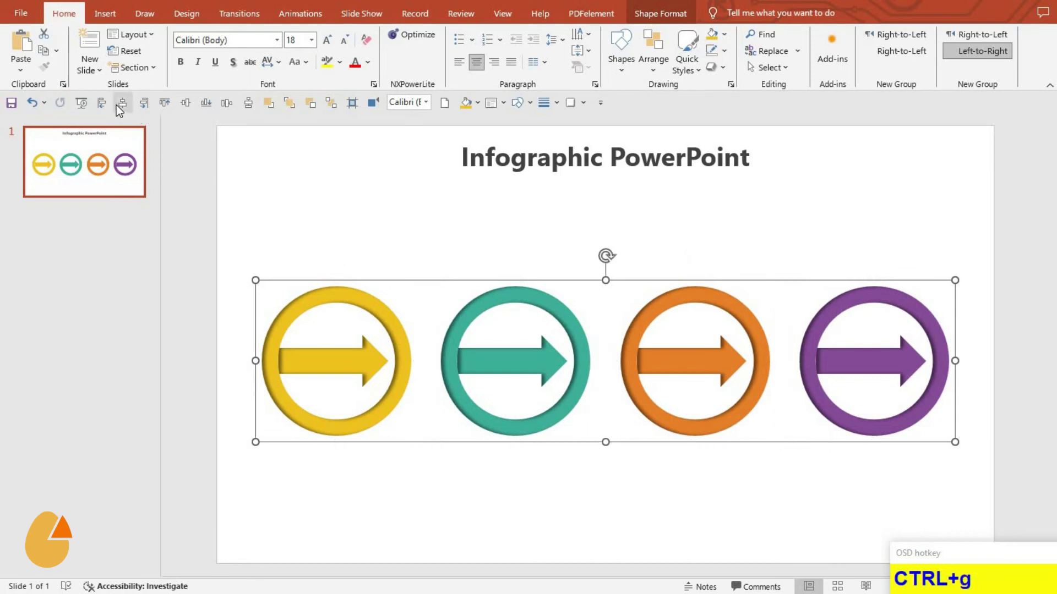
drag(120, 109, 187, 106)
key(Down)
key(Down)
key(Down)
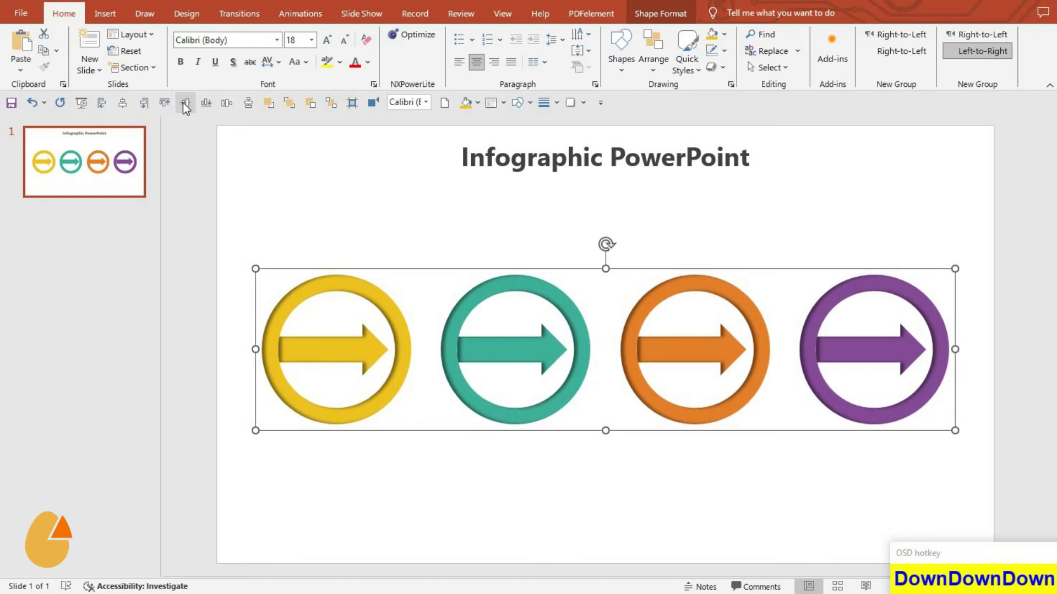
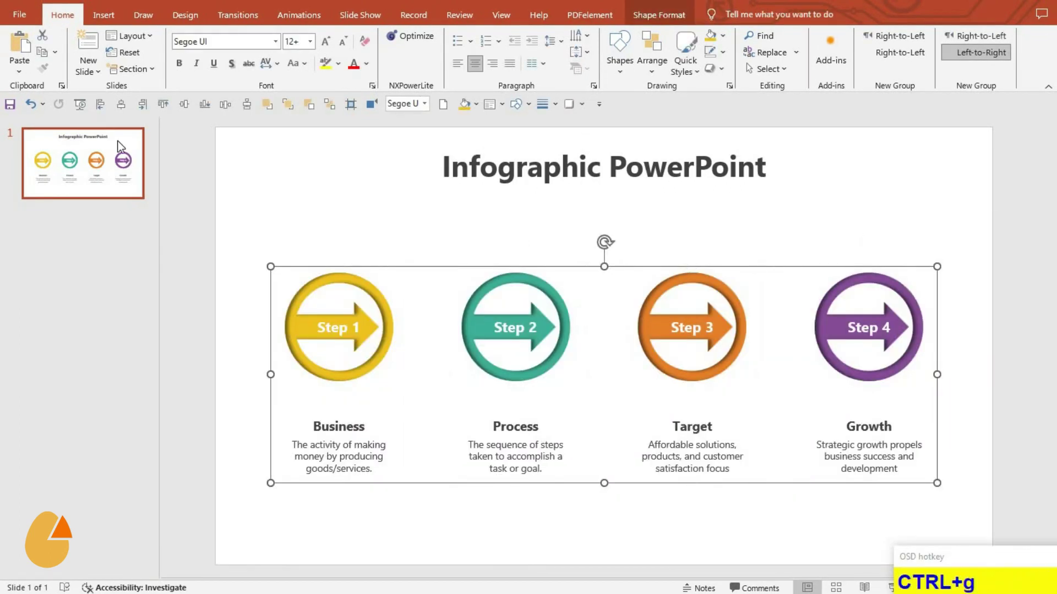
Step: Select the icons with their Step 1–4 labels and Business/Process/Target/Growth captions, nudge them, and deselect
drag(146, 126, 196, 115)
key(Down)
key(Down)
key(Down)
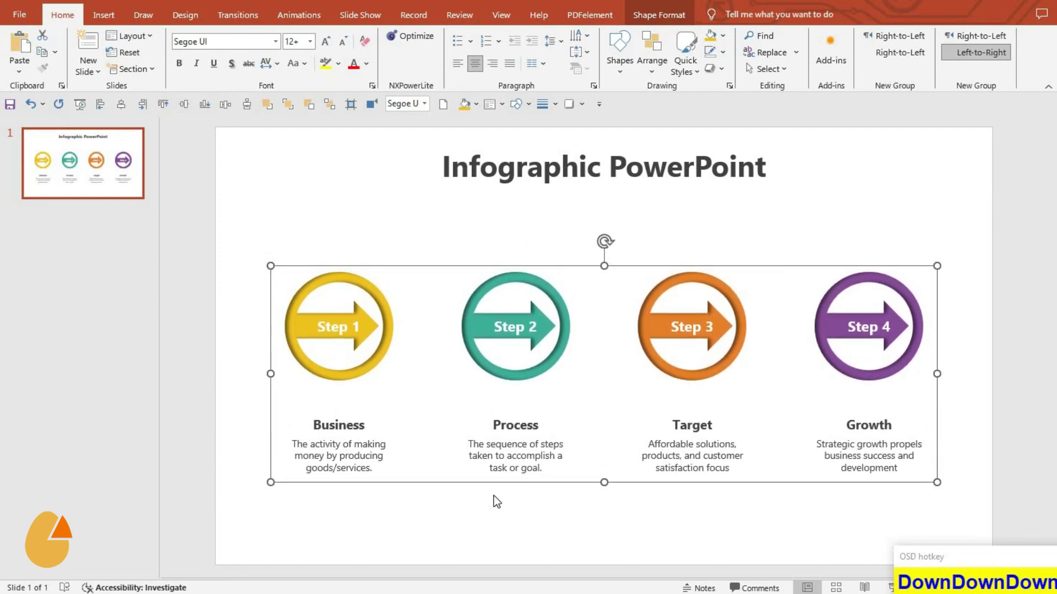
click(495, 499)
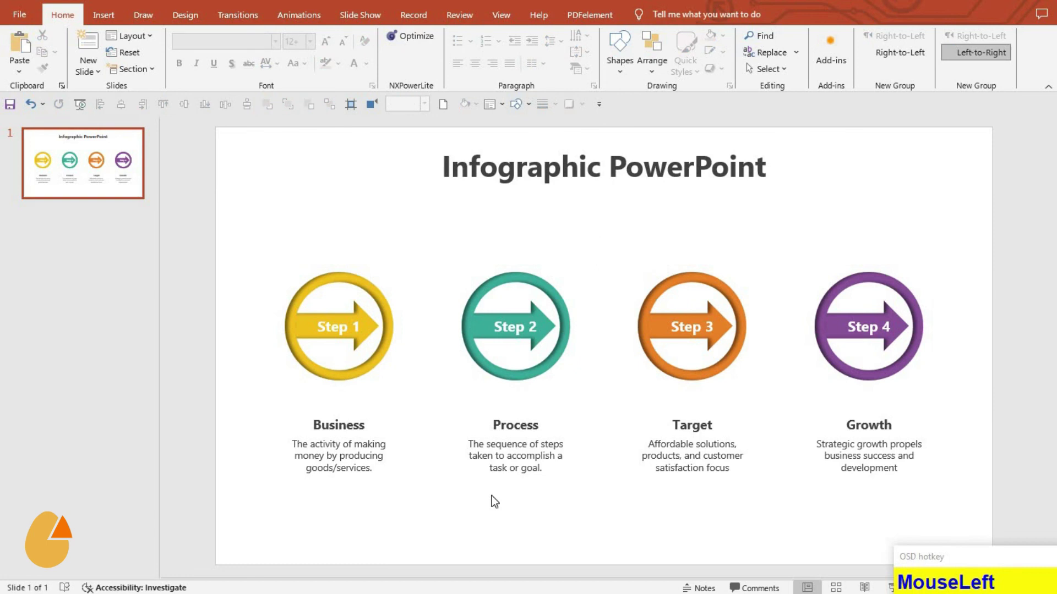